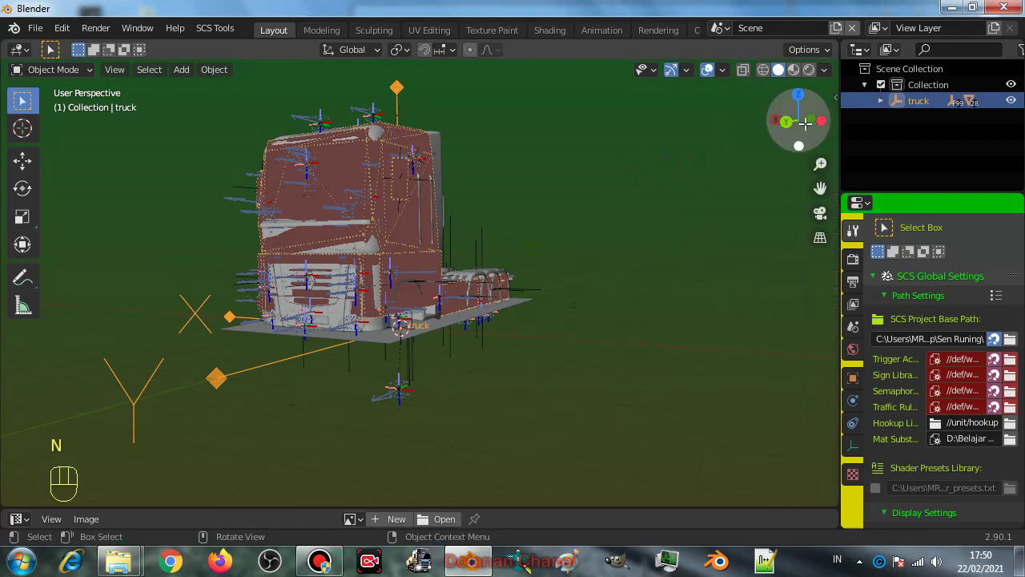
Step: Hide the truck's locators so the cab shows as plain grey geometry
key("n")
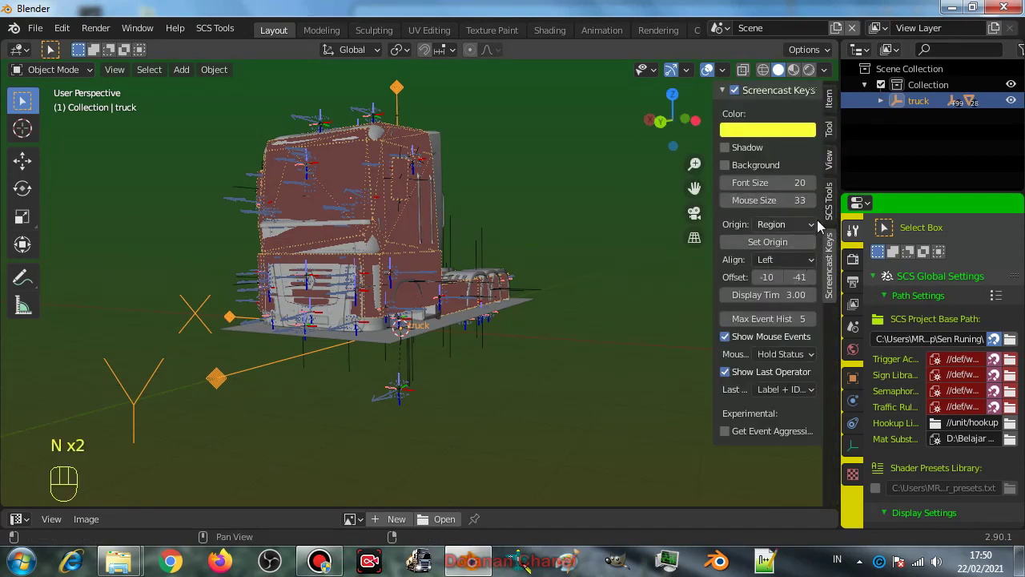
left_click(832, 209)
left_click(744, 259)
left_click_drag(318, 286, 341, 295)
key("n")
Step: Orbit and zoom the viewport around the cab toward its lower front
middle_click(372, 330)
left_click_drag(404, 296, 441, 278)
left_click_drag(457, 318, 485, 331)
middle_click(480, 332)
left_click_drag(476, 319, 499, 323)
middle_click(483, 318)
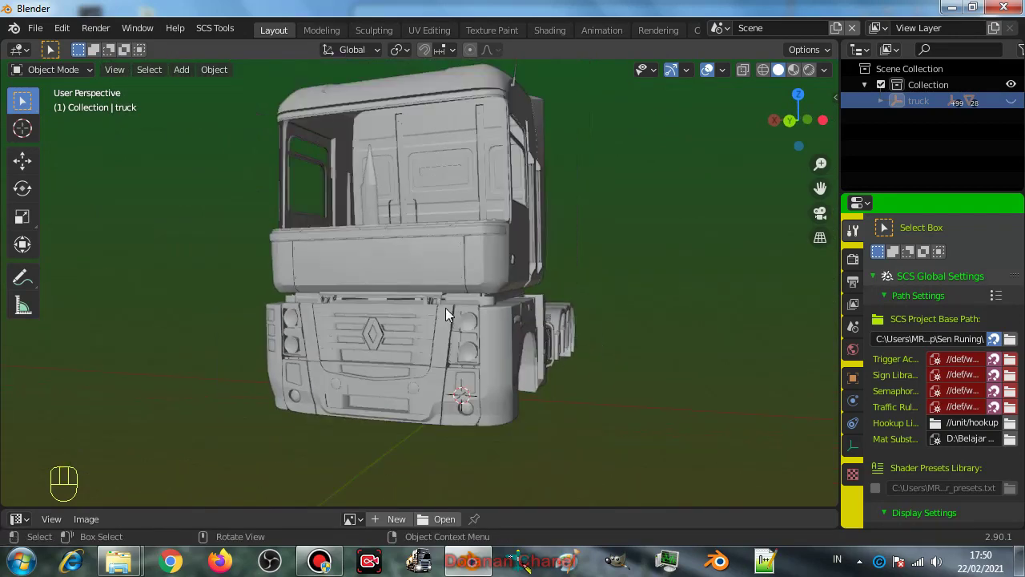
middle_click(447, 313)
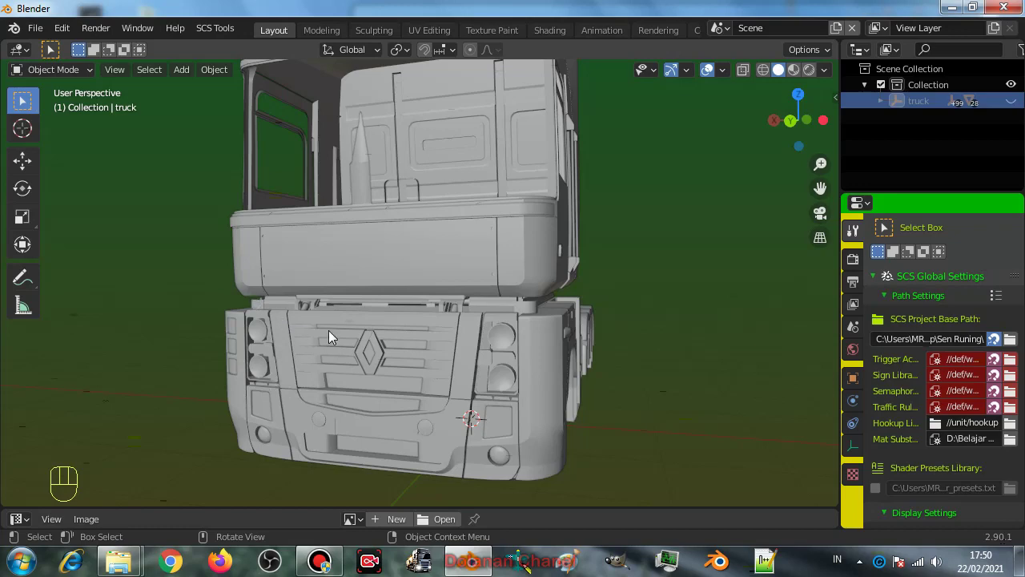
left_click_drag(454, 309, 444, 322)
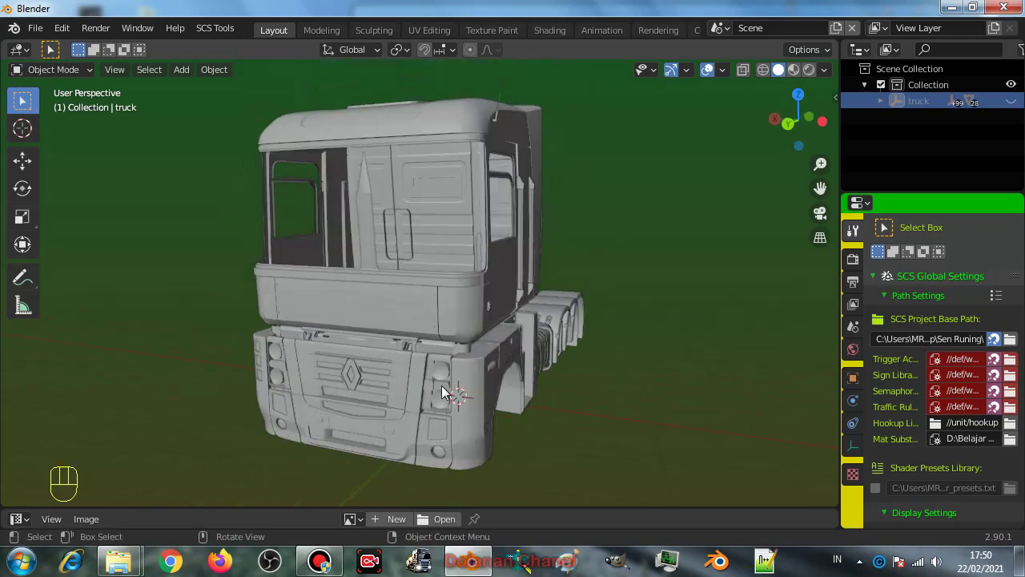
middle_click(450, 363)
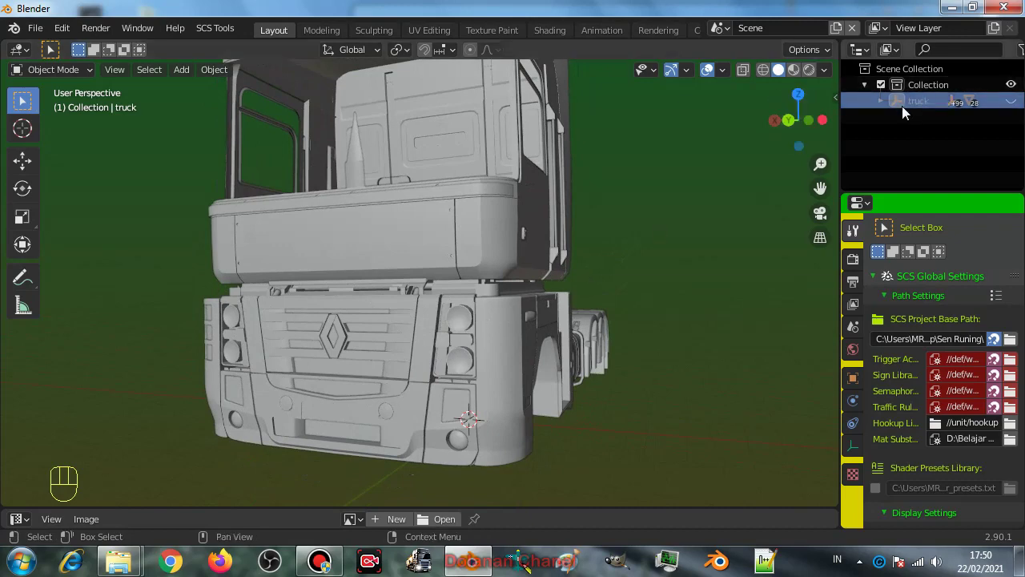
Step: Select the ml locator with the Move tool active and face the truck's front straight on
left_click_drag(232, 32, 430, 86)
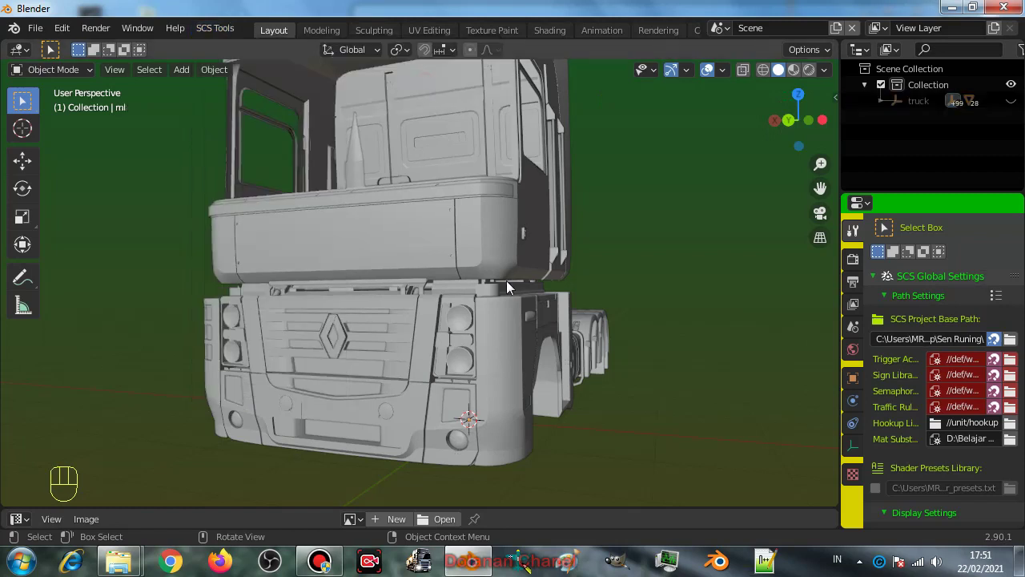
left_click_drag(510, 296, 466, 320)
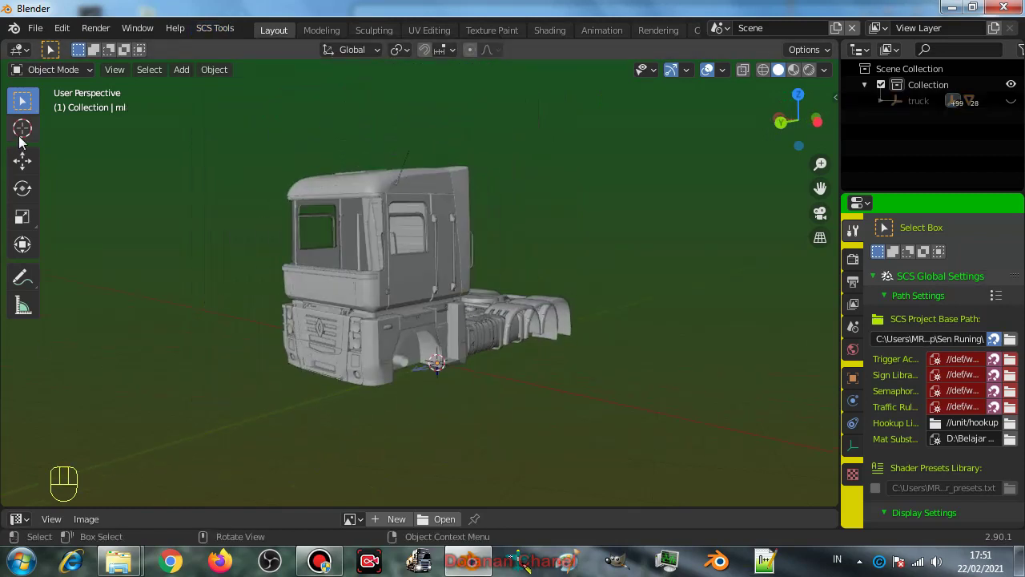
left_click(34, 164)
left_click_drag(402, 378, 343, 393)
middle_click(350, 393)
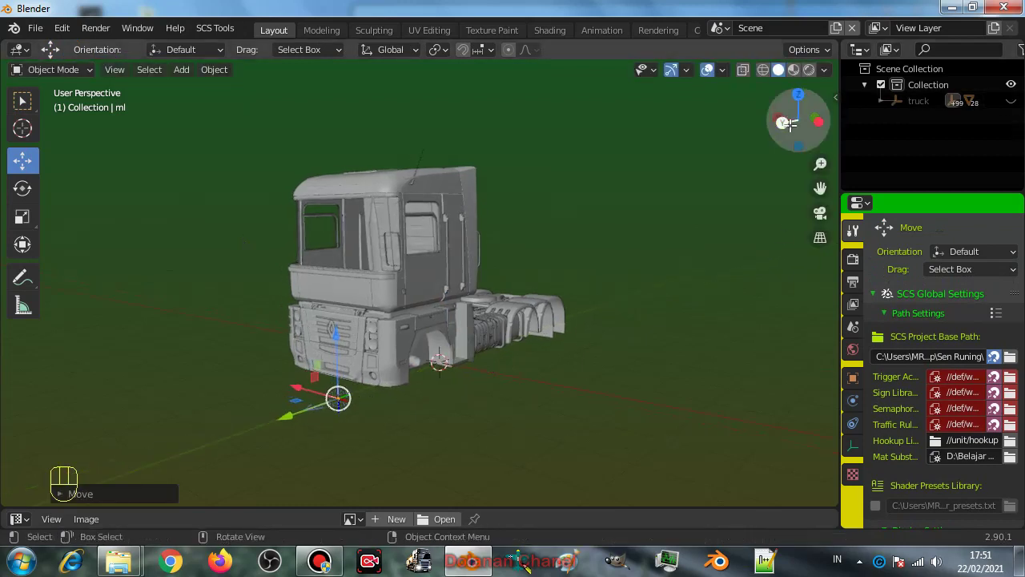
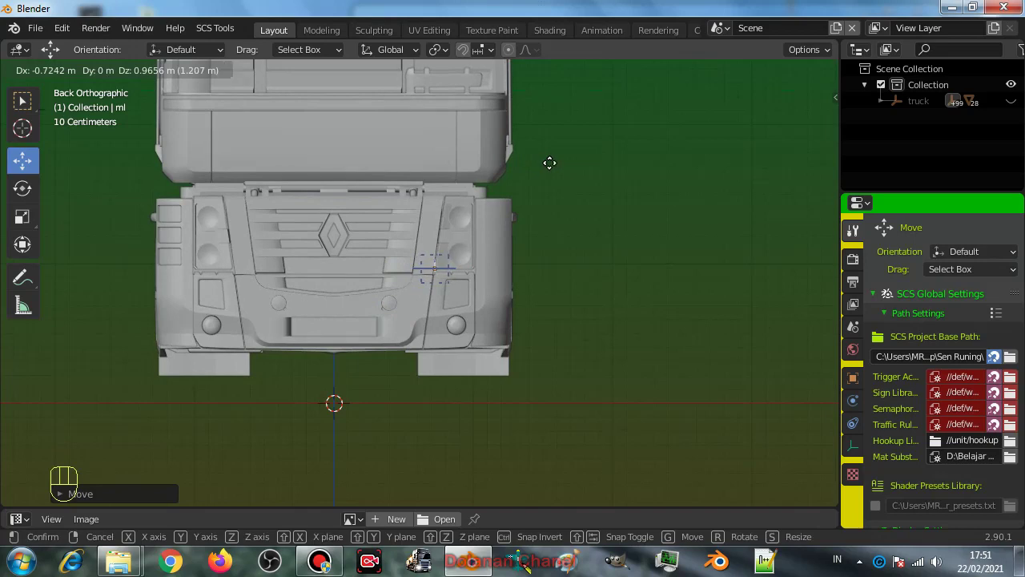
Step: Move the ml locator onto the round front light beside the Renault grille
left_click_drag(542, 237, 388, 309)
left_click_drag(339, 337, 528, 219)
left_click_drag(519, 244, 467, 293)
left_click_drag(423, 275, 431, 244)
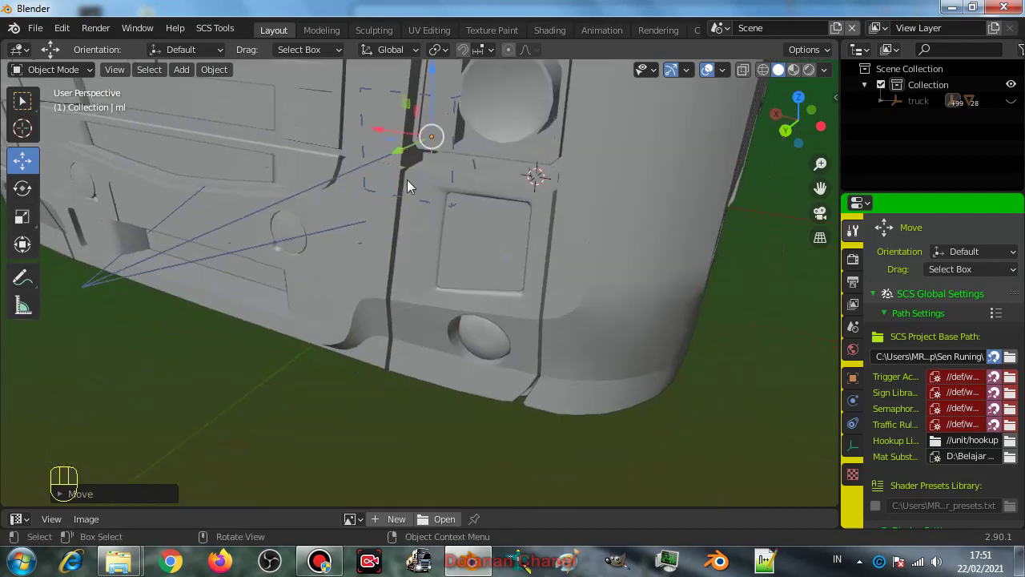
left_click_drag(403, 156, 391, 171)
middle_click(403, 181)
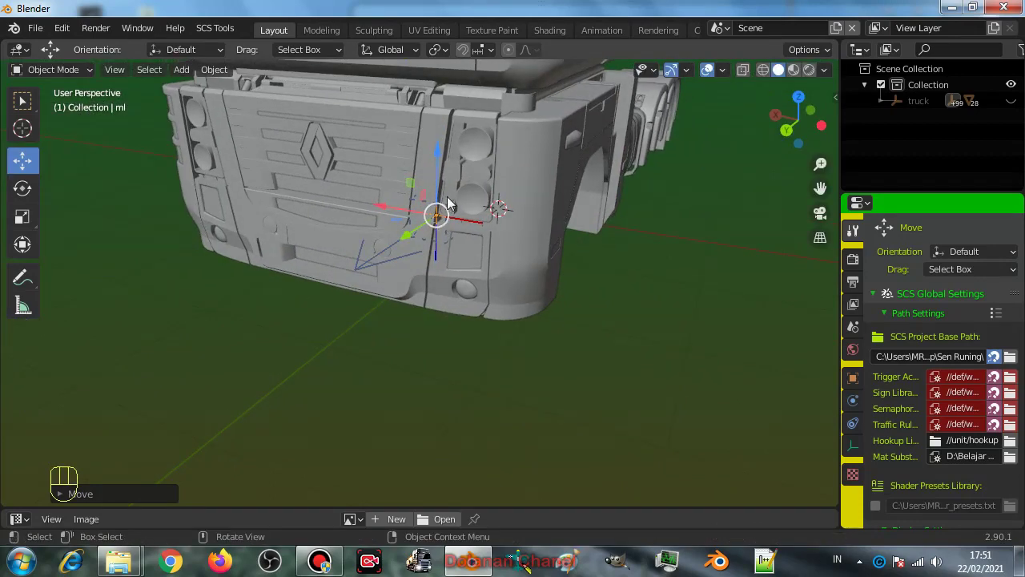
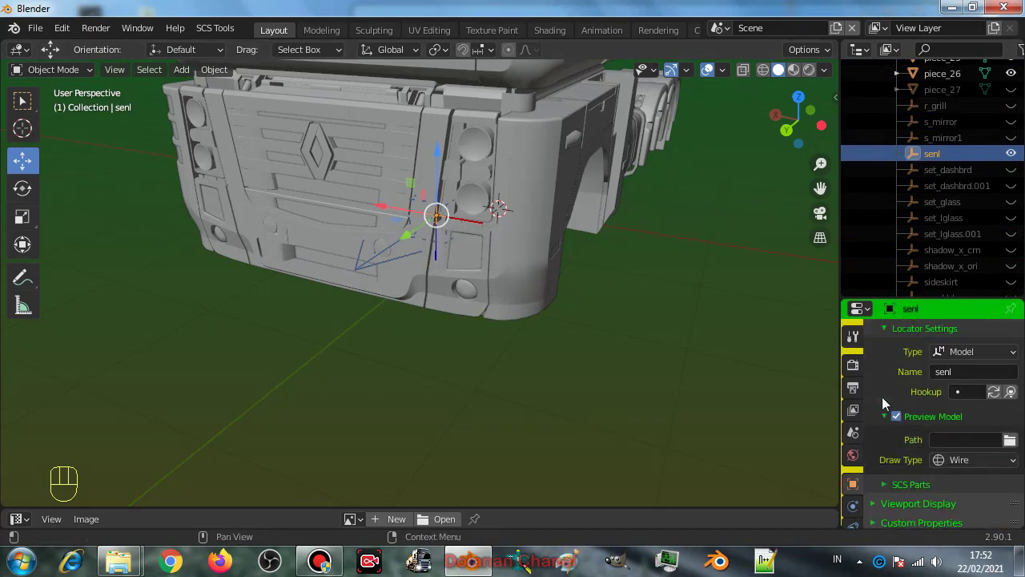
Step: Pick the chs_base part in the senl locator's SCS parts list
left_click_drag(888, 490, 915, 468)
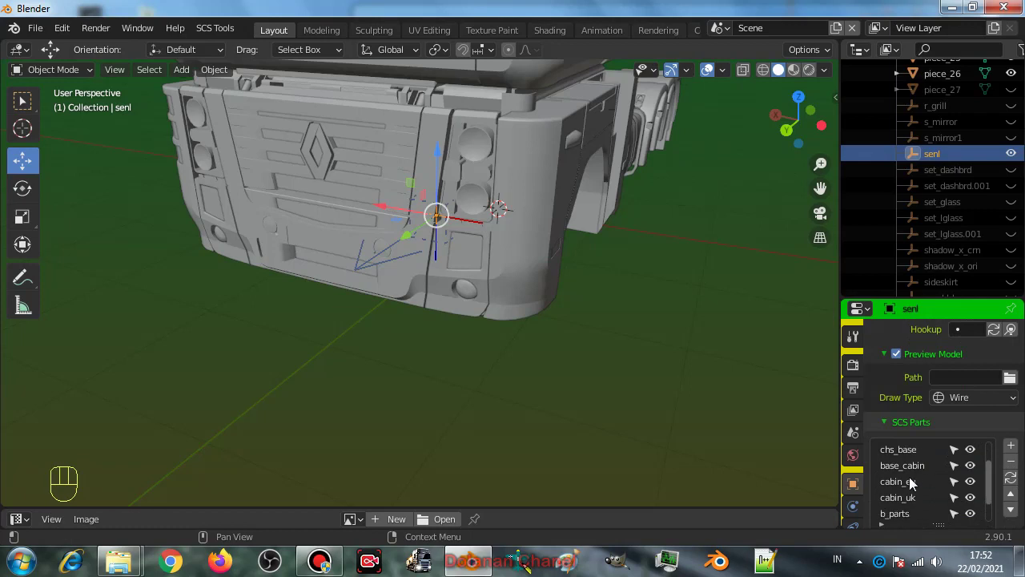
left_click(919, 455)
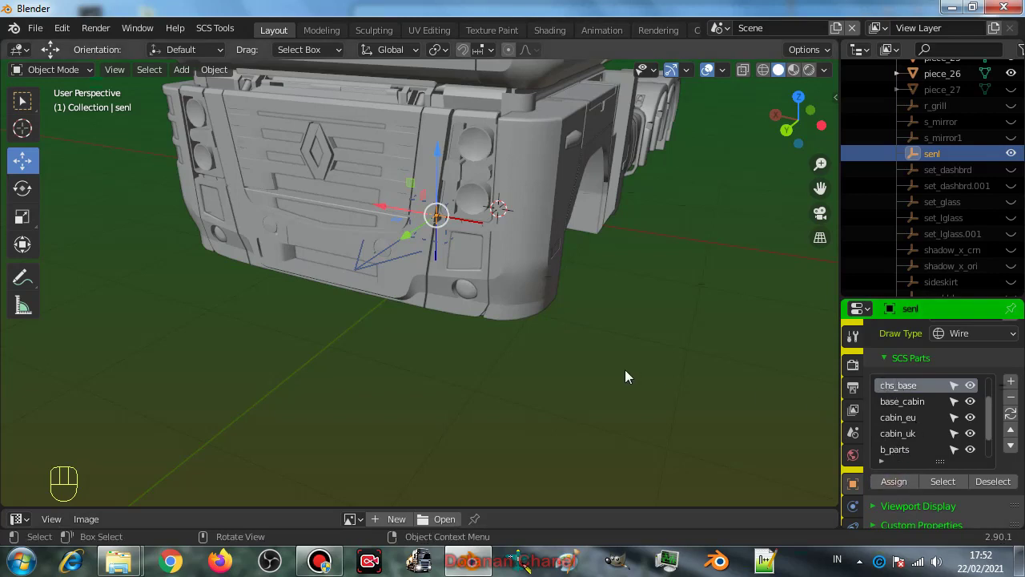
Step: Frame the truck's front straight on, zoomed in on the side light area
left_click_drag(565, 339, 562, 357)
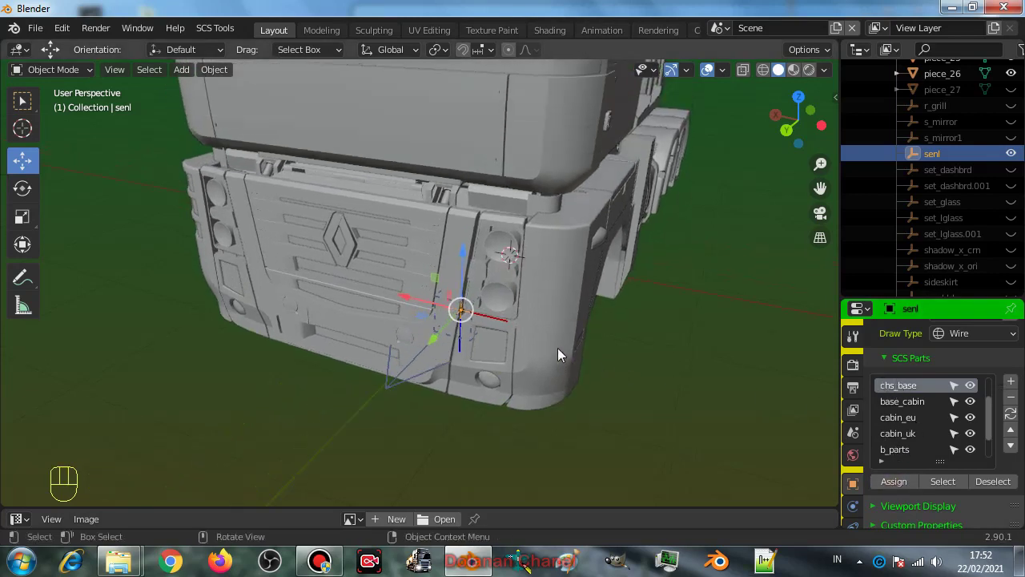
left_click(519, 557)
left_click_drag(665, 231, 637, 257)
left_click_drag(549, 317, 472, 343)
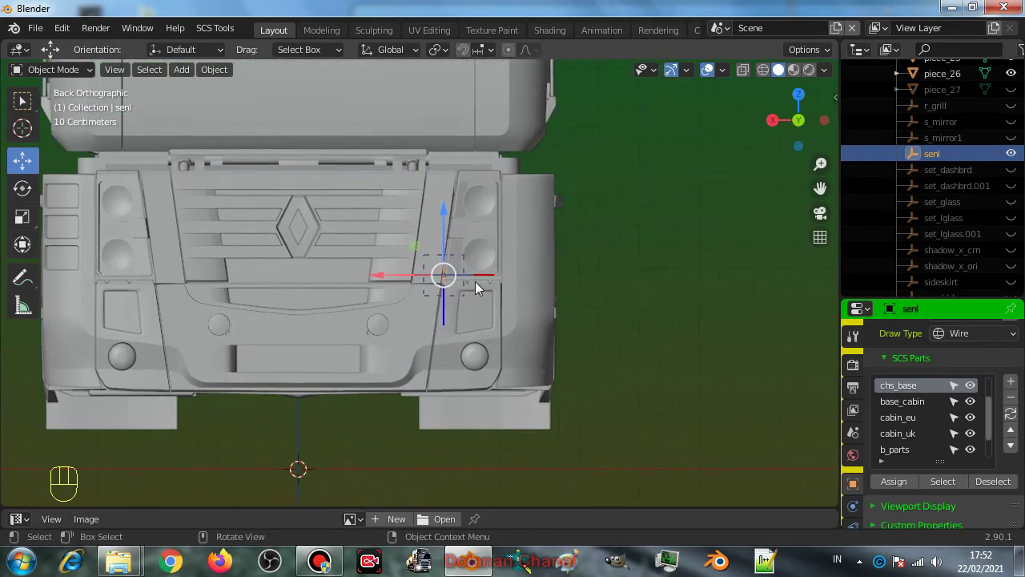
middle_click(503, 323)
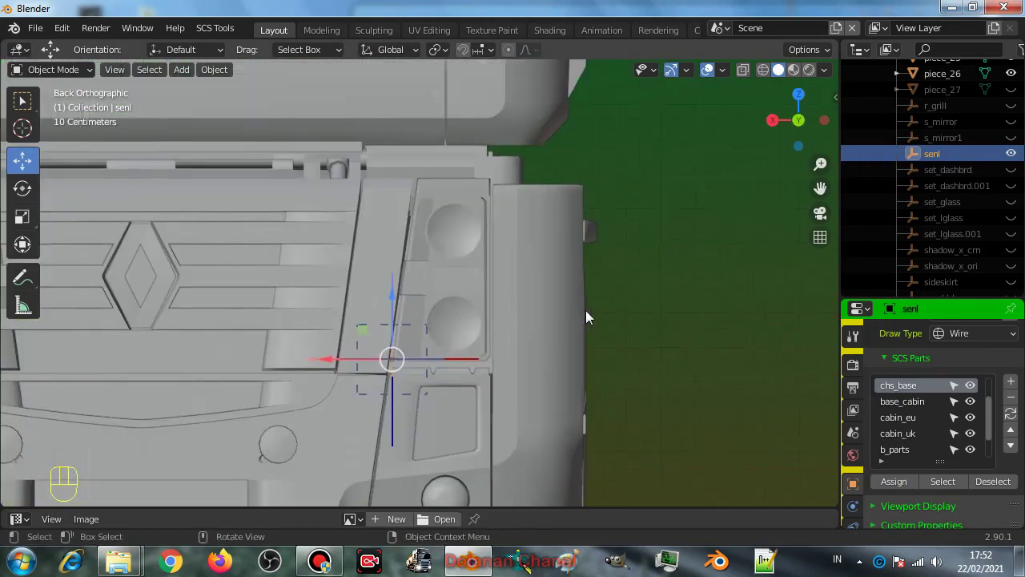
Step: Duplicate senl into a raised column of copies up to senl.009 at the front light
key("shift+d")
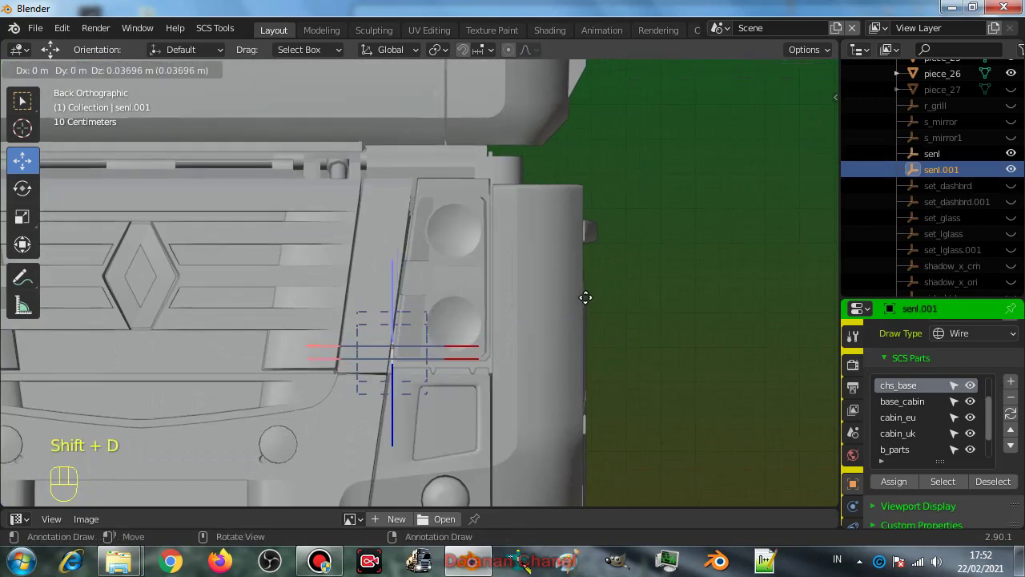
key("shift+d")
key("shift+d")
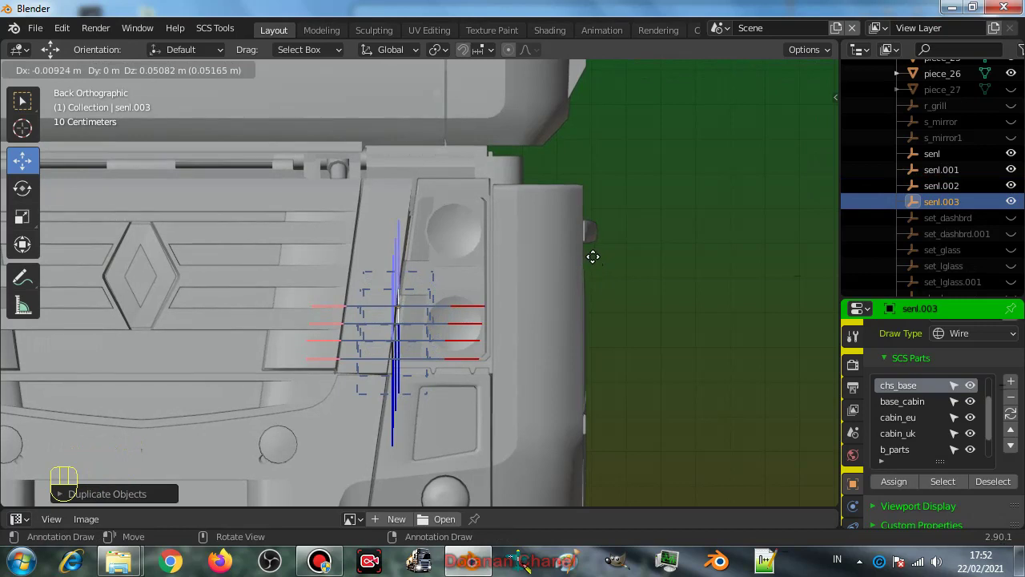
key("shift+d")
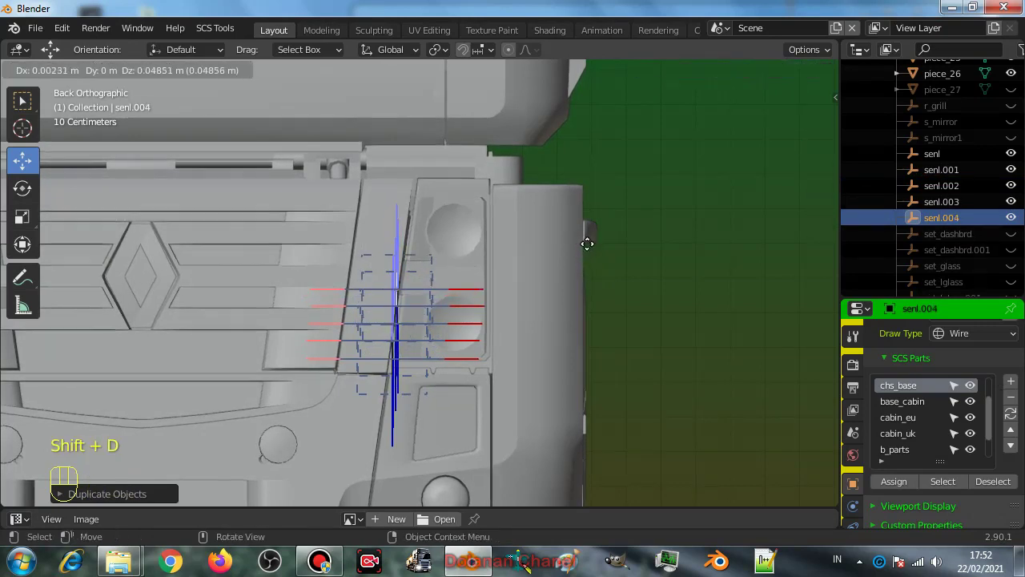
key("shift+d")
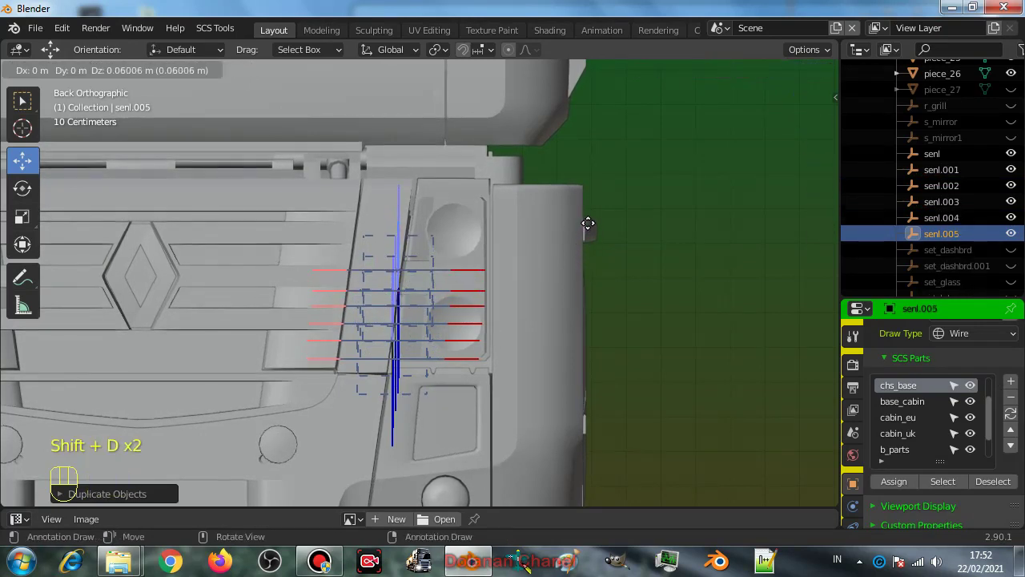
key("shift+d")
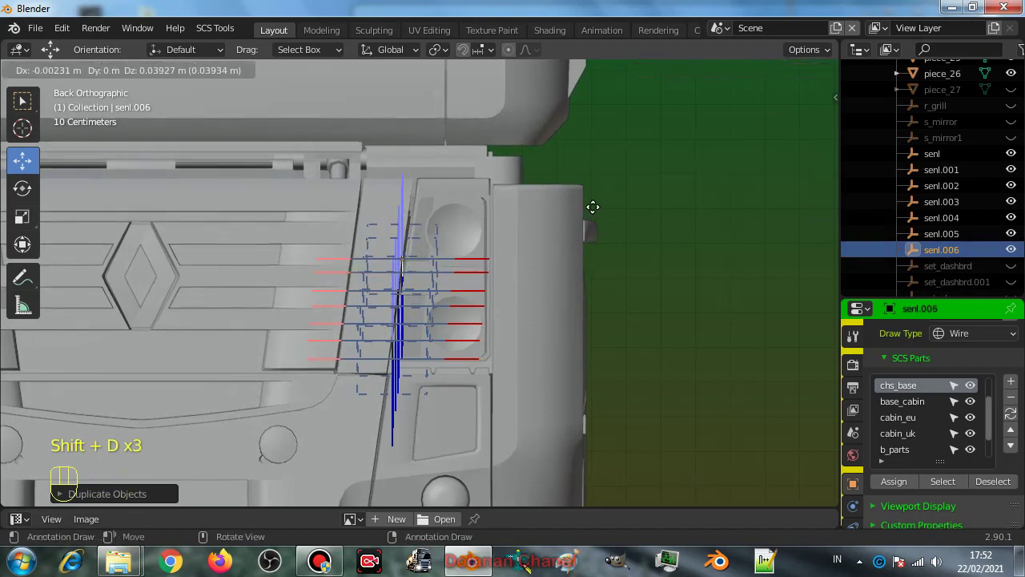
key("shift+d")
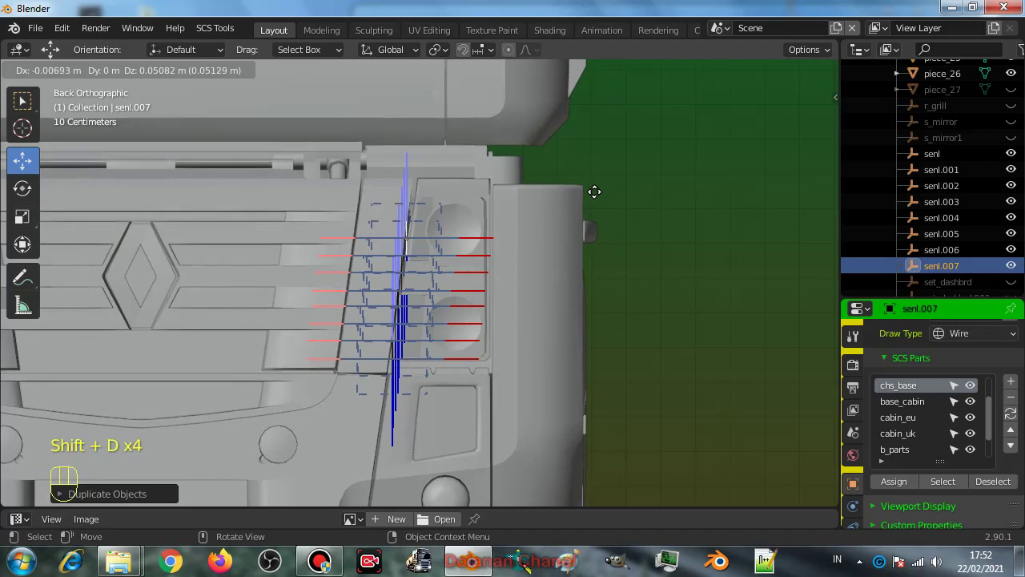
key("shift+d")
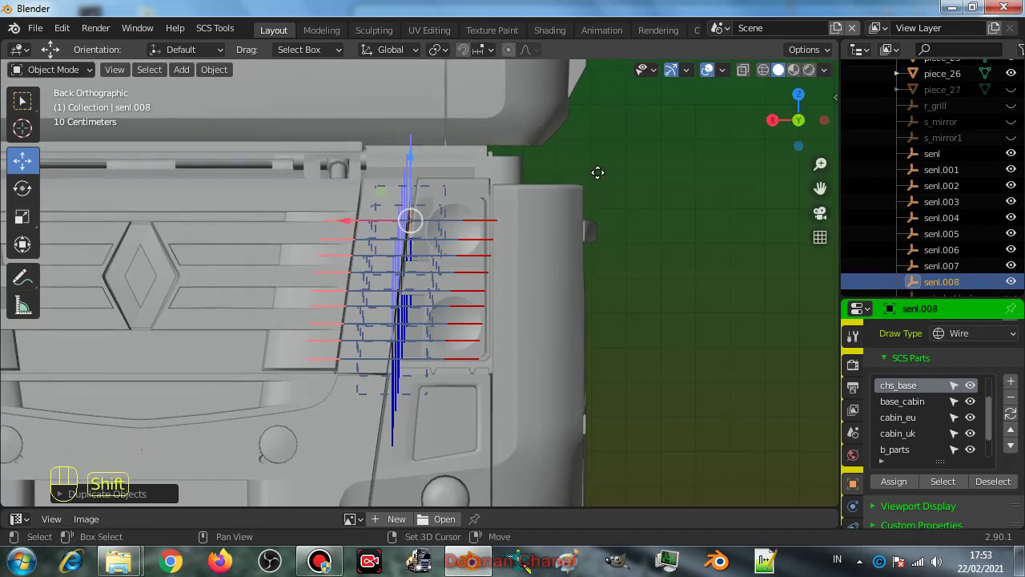
key("shift+d")
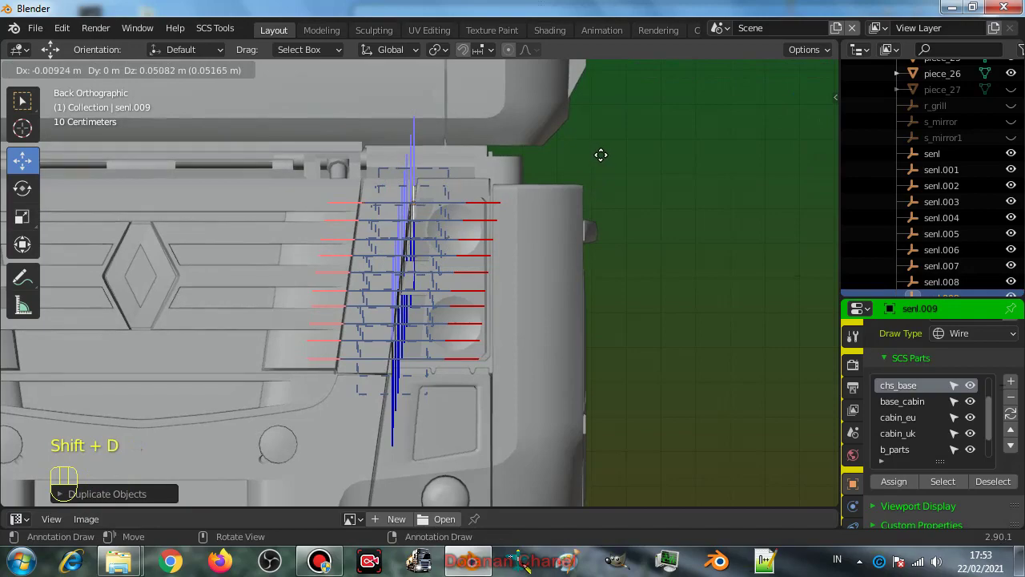
left_click_drag(682, 259, 562, 293)
left_click_drag(445, 276, 544, 238)
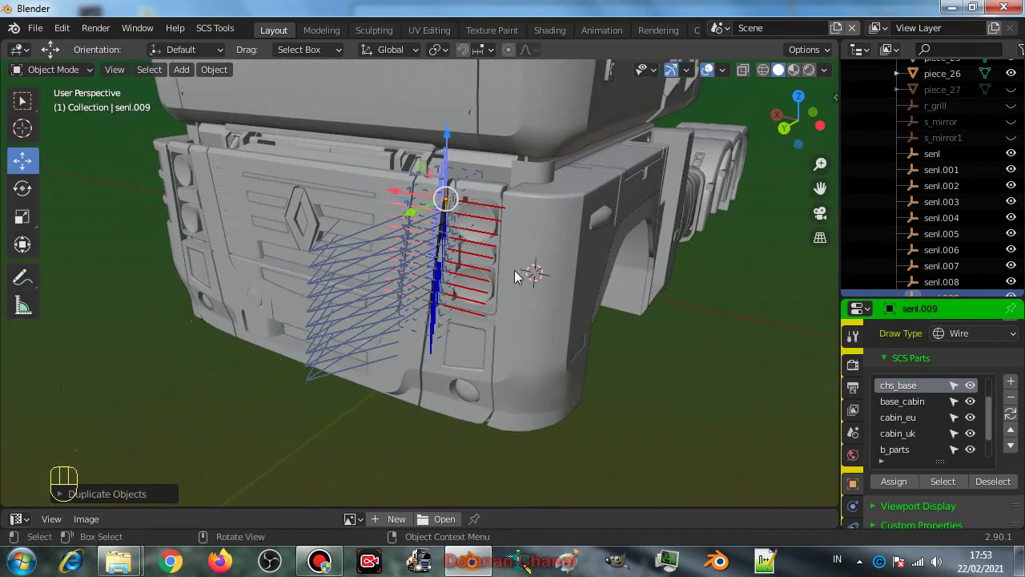
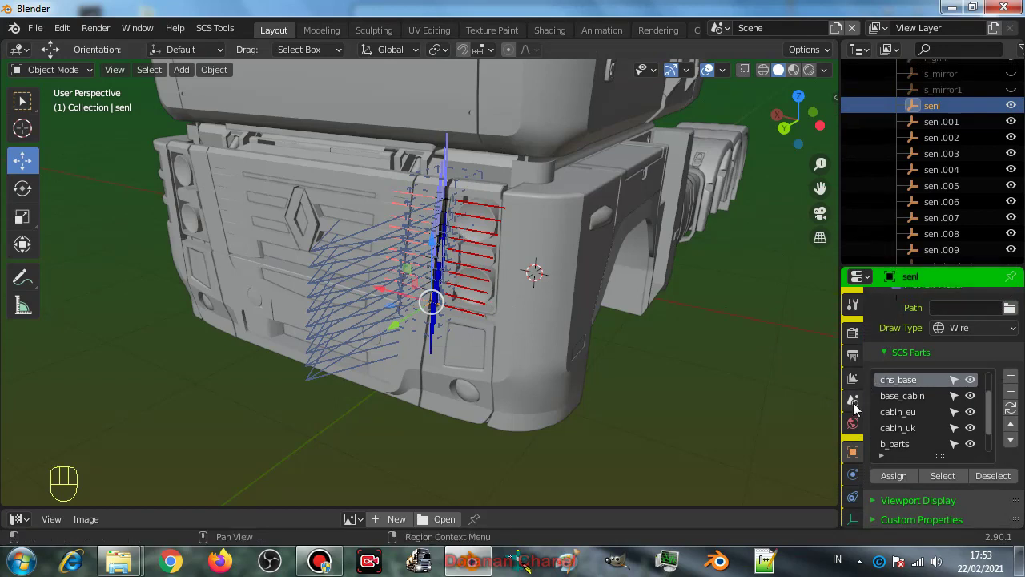
Step: Scroll the senl locator's SCS parts list to the chassis parts chs_6x2 and chs_6x4
left_click(862, 455)
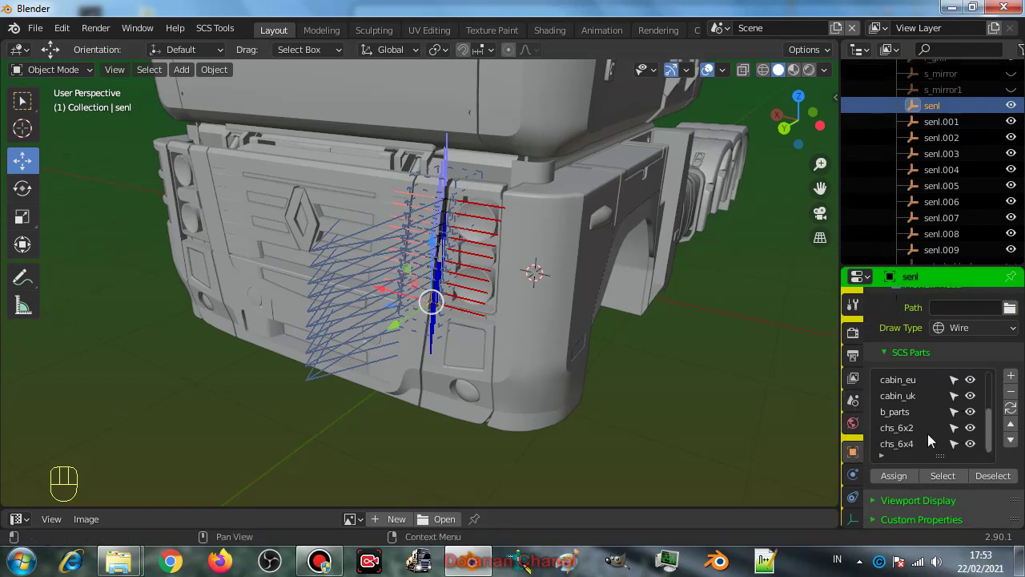
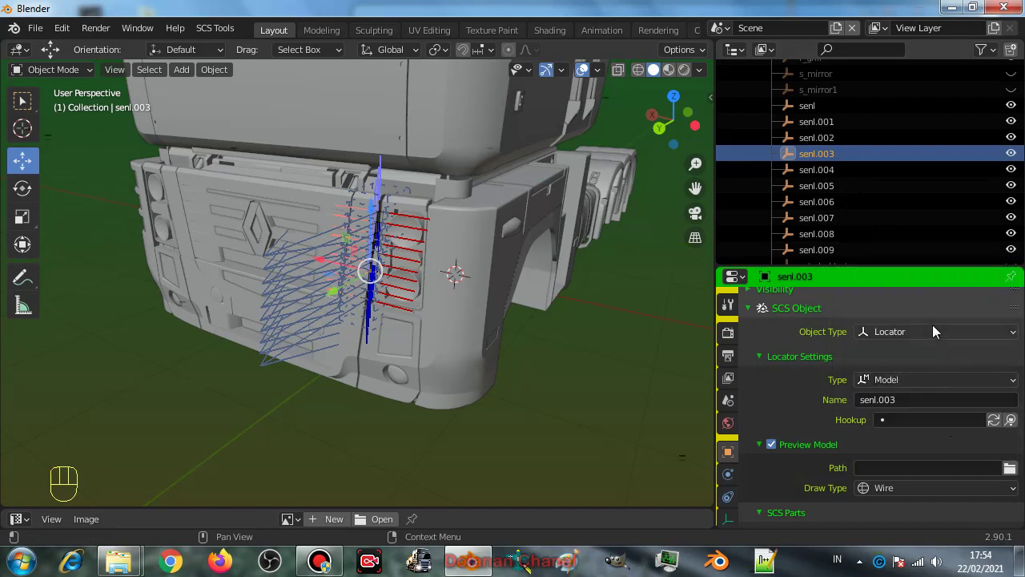
Step: Select left locators in the Outliner, ending on senl.005, for the flare_blink hookup
left_click_drag(519, 557, 906, 324)
left_click(843, 173)
left_click_drag(520, 557, 919, 335)
left_click(817, 192)
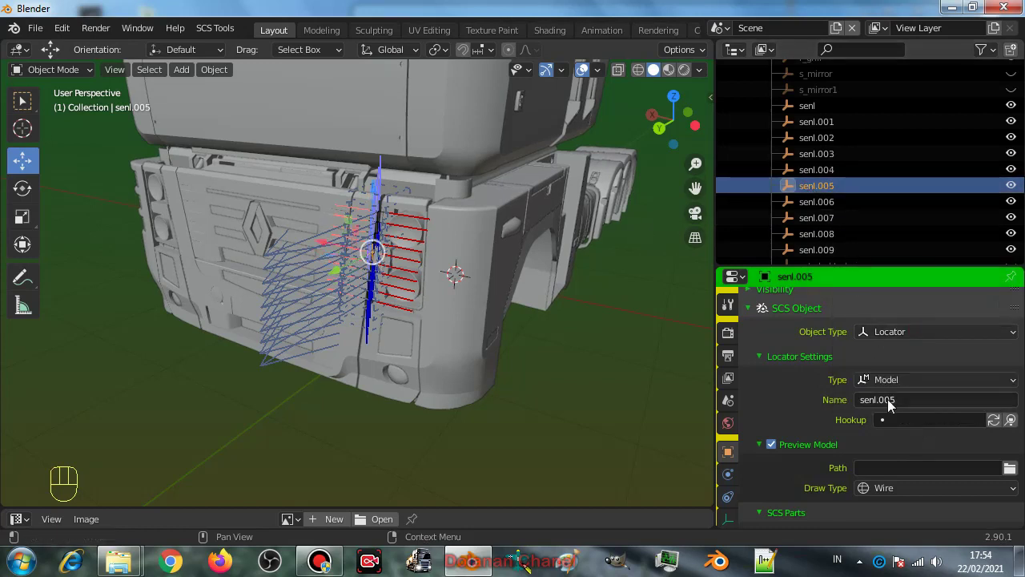
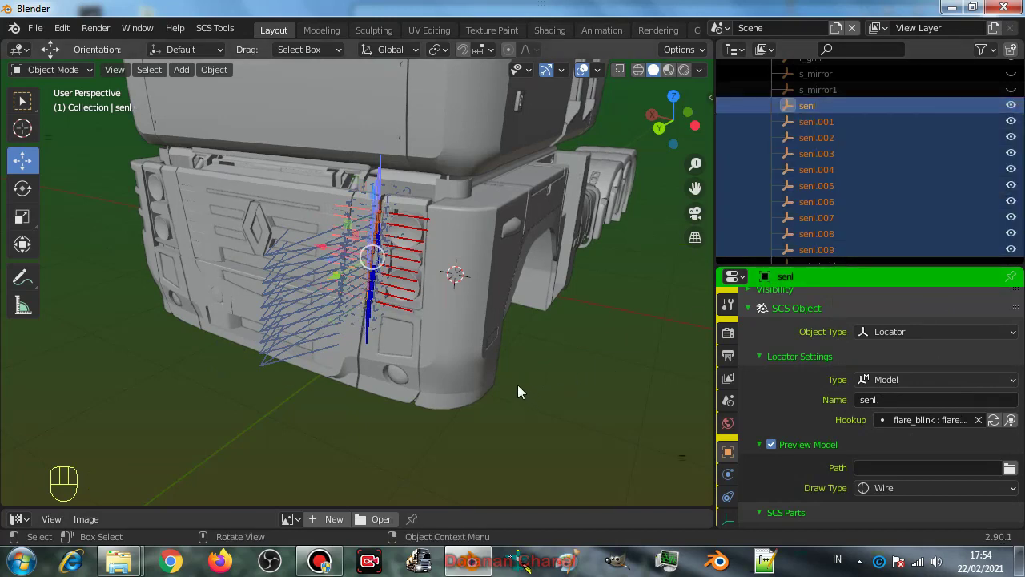
Step: Duplicate the left locators into a senr set and select the senr locator alone
key("shift+d")
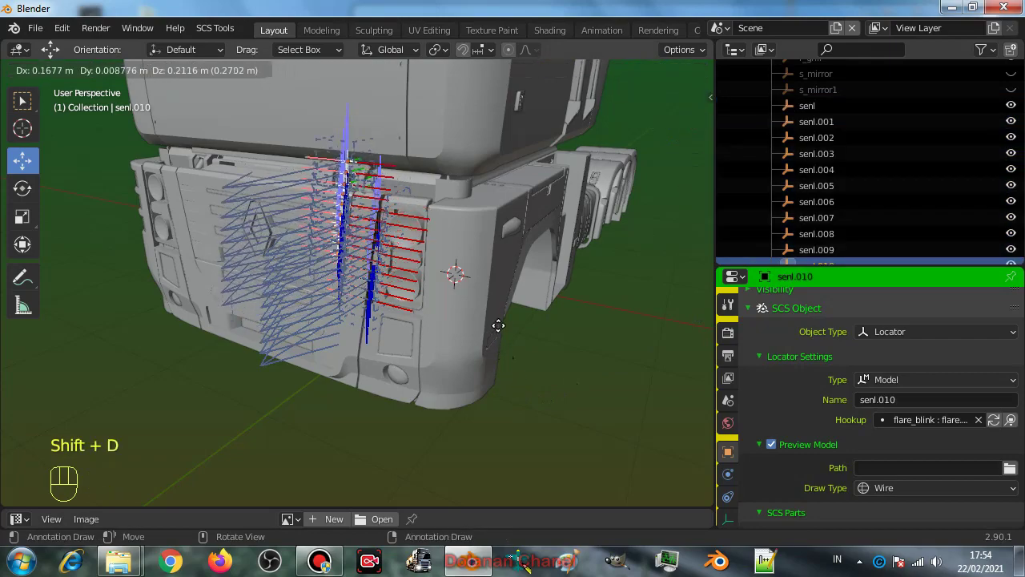
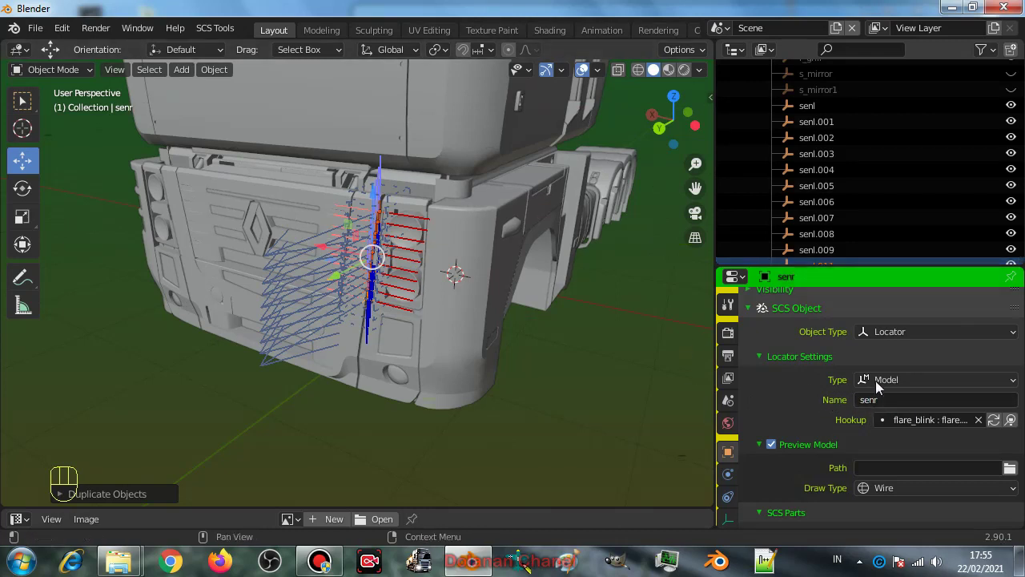
left_click_drag(902, 407, 855, 436)
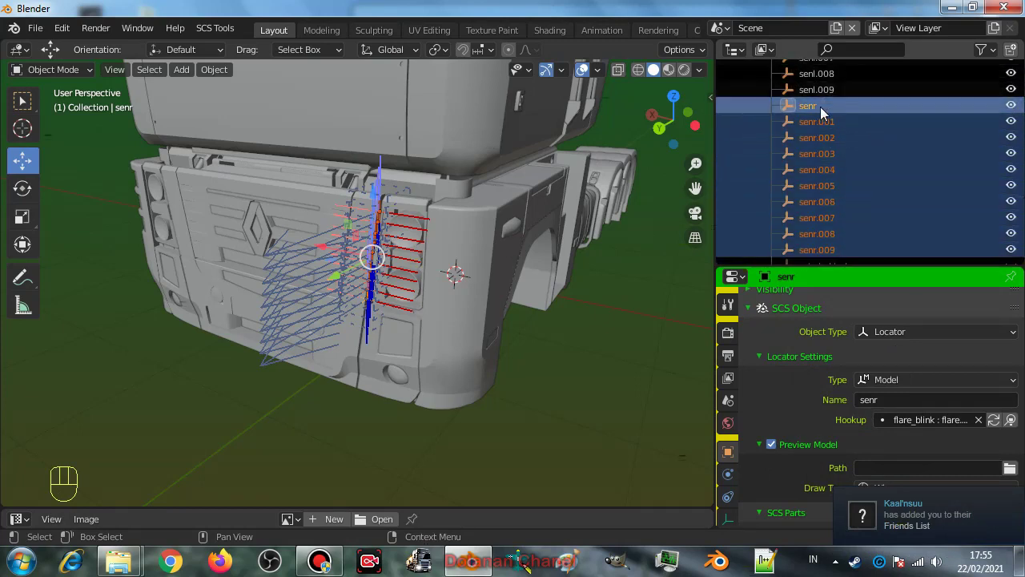
left_click(828, 112)
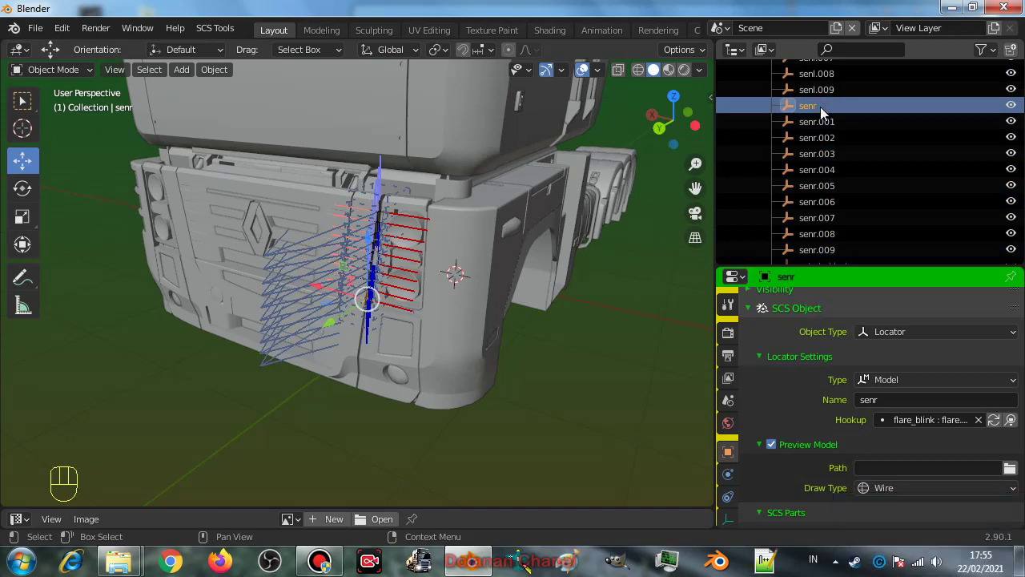
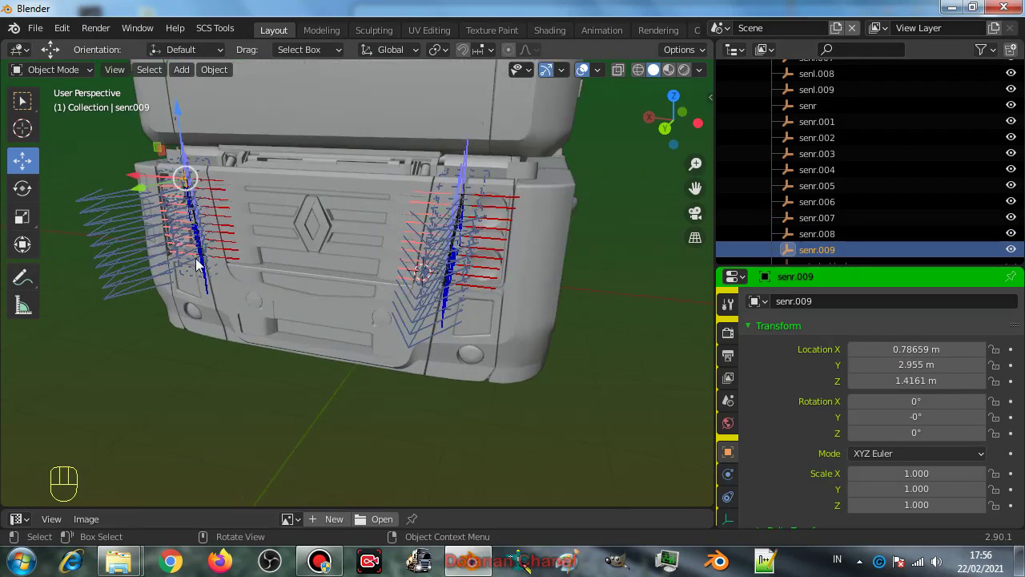
Step: Select the senr locator to give it the flare_blink : flare.senr1 hookup
left_click(200, 264)
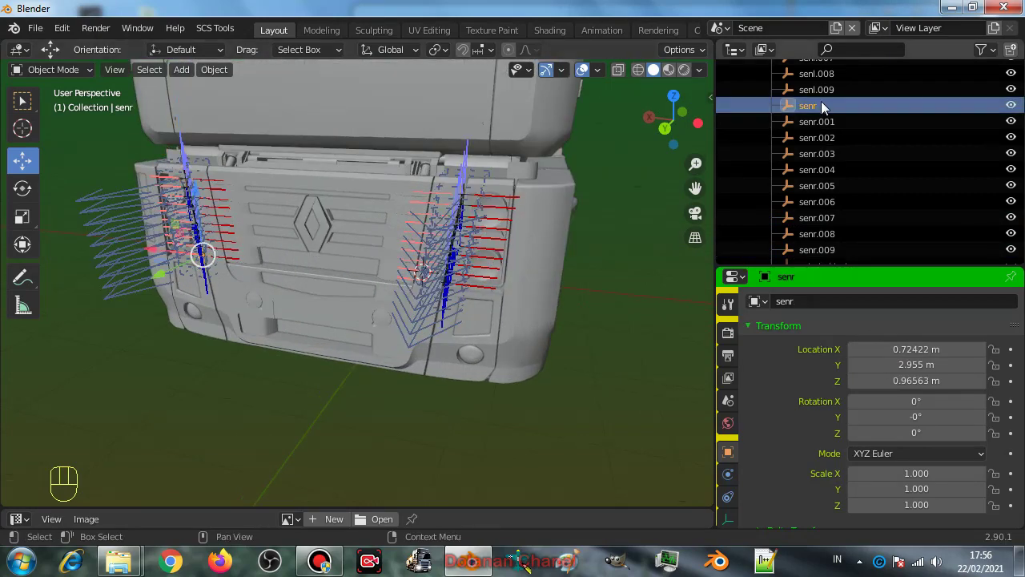
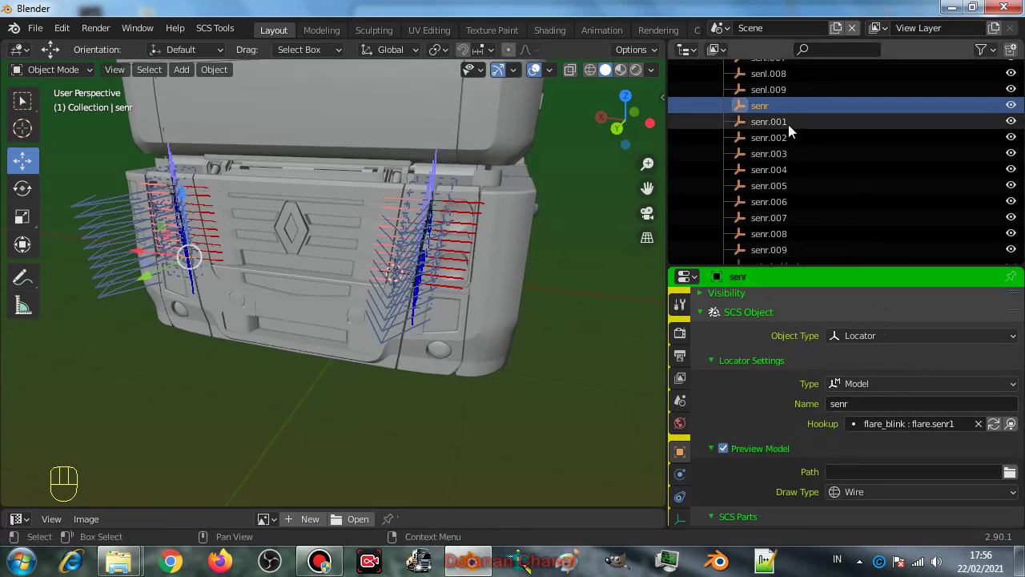
Step: Select senr.001 for its numbered flare hookup, then zoom out to the whole cab
left_click(796, 132)
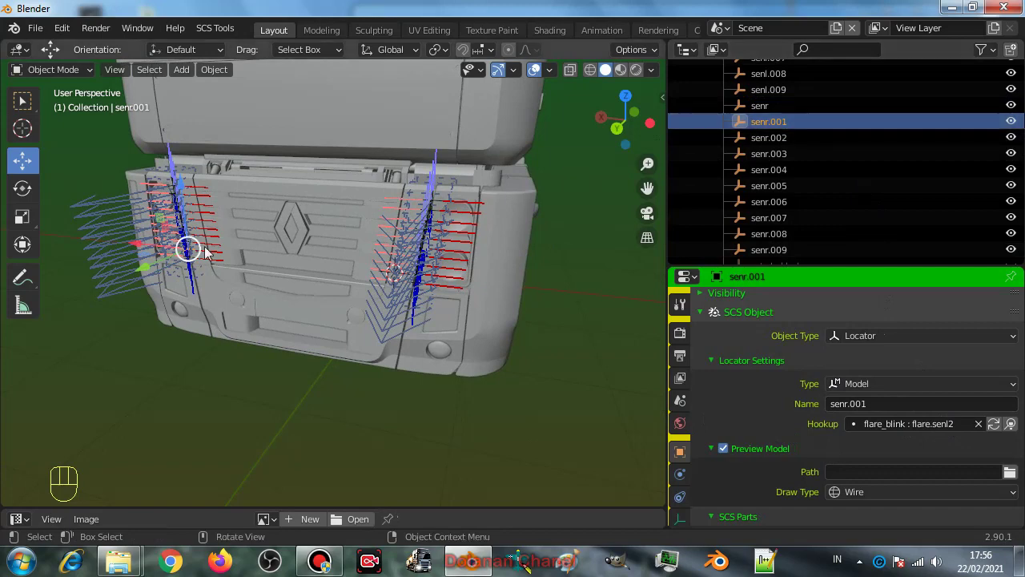
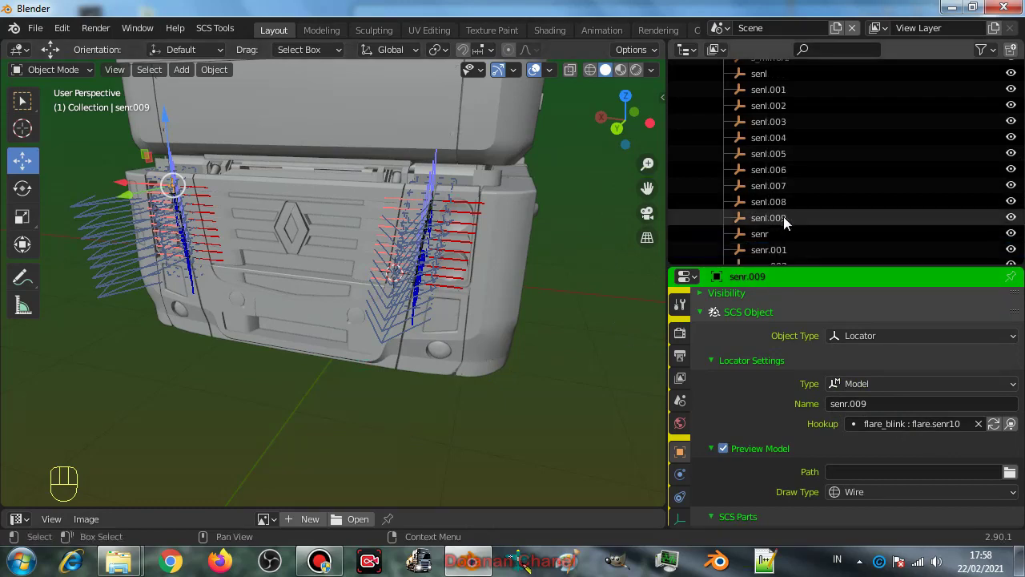
left_click_drag(480, 266, 475, 294)
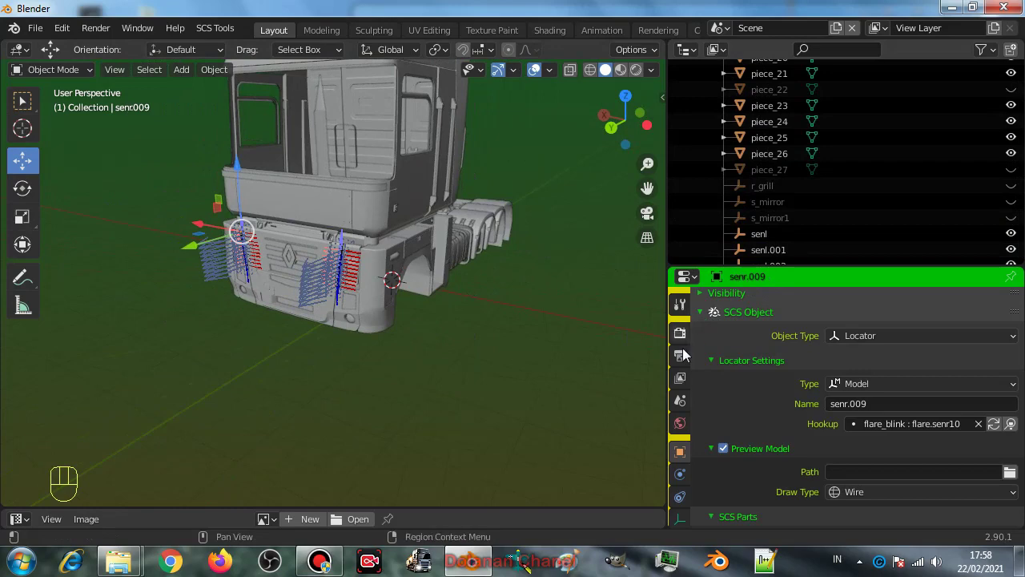